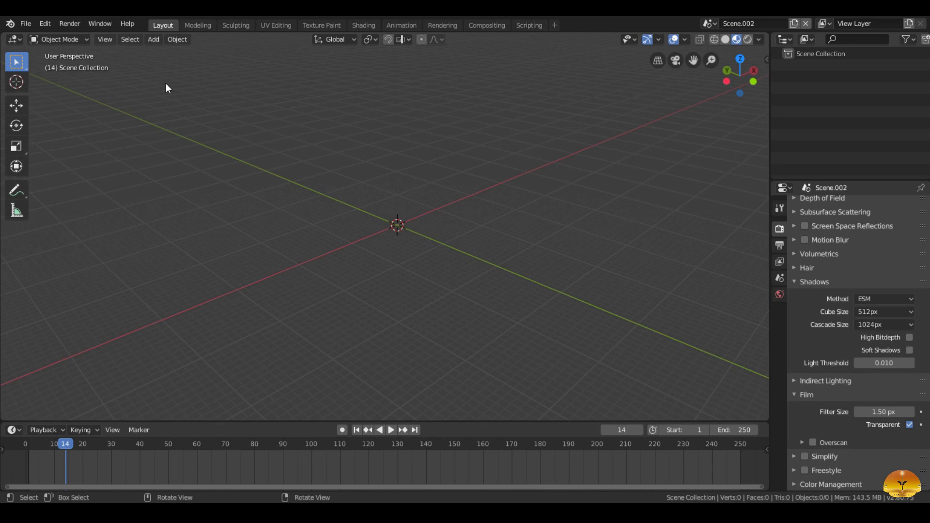
Switch from Scene.002 back to the default Scene with the cube, camera and light.
{"action": "key", "text": "Page_Up"}
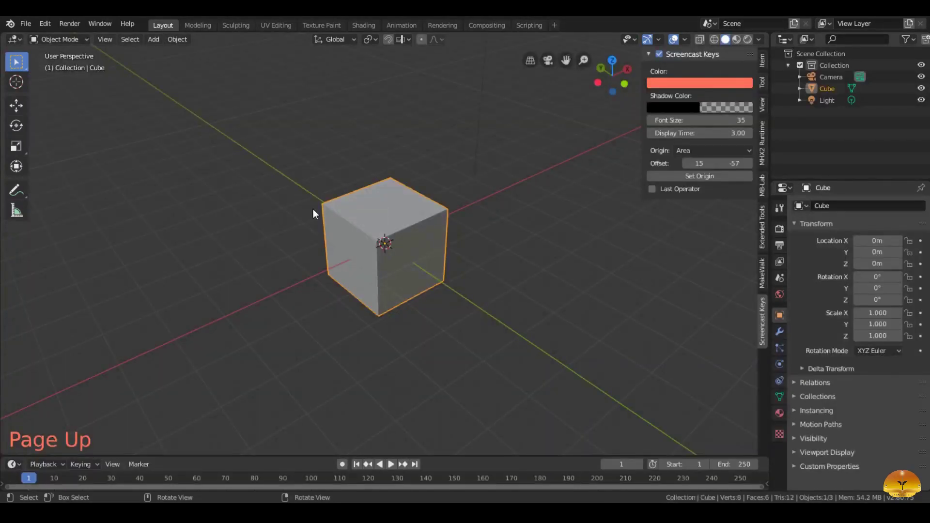
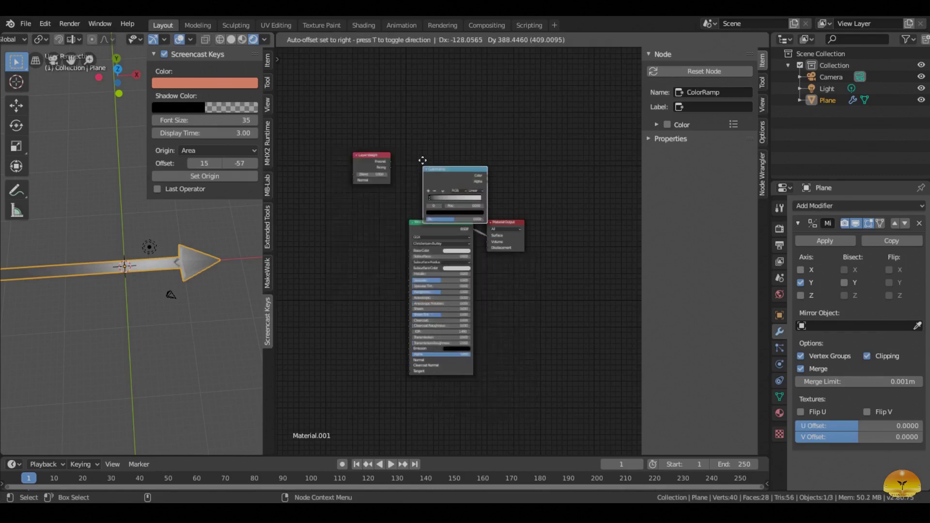
Link Layer Weight Facing to ColorRamp Fac and add Mix Shader and Emission shader nodes.
{"action": "scroll", "scroll_direction": "up", "scroll_amount": 3}
{"action": "left_click", "coordinate": [369, 133]}
{"action": "left_click", "coordinate": [369, 141]}
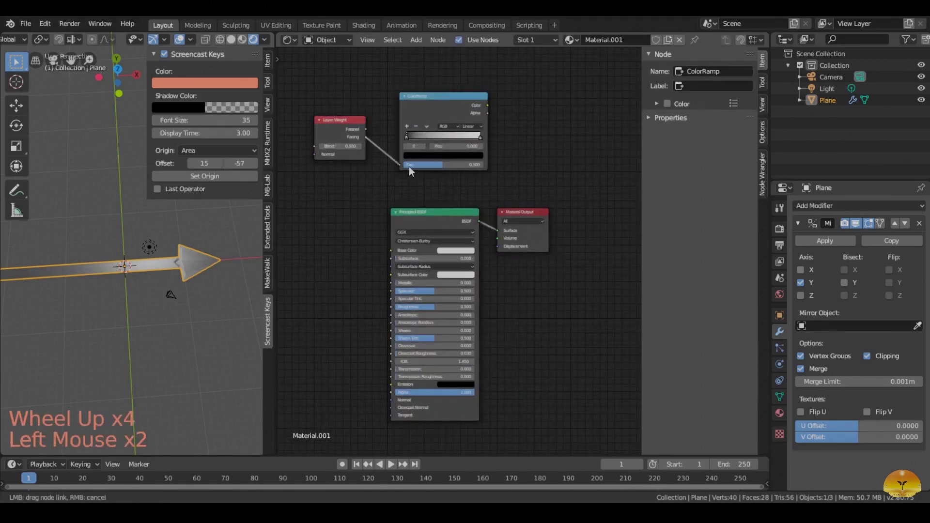
{"action": "key", "text": "shift+a"}
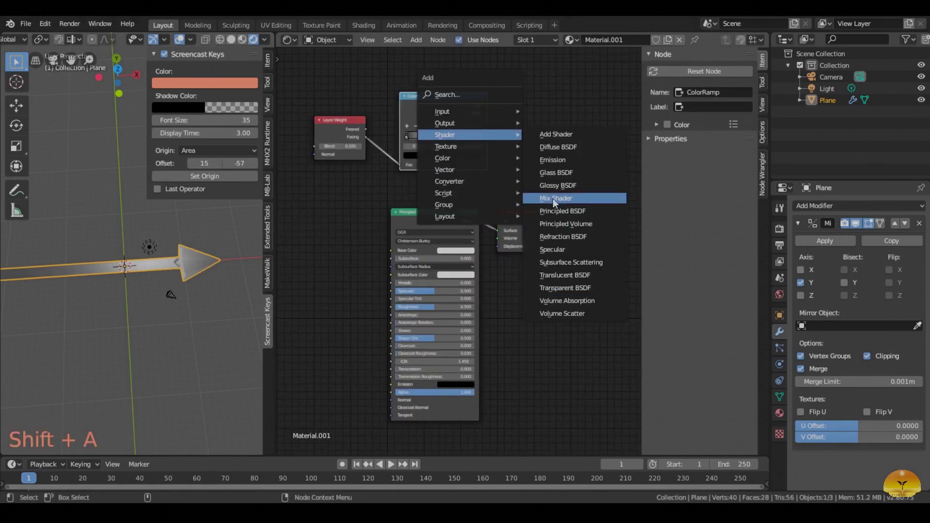
{"action": "key", "text": "shift+a"}
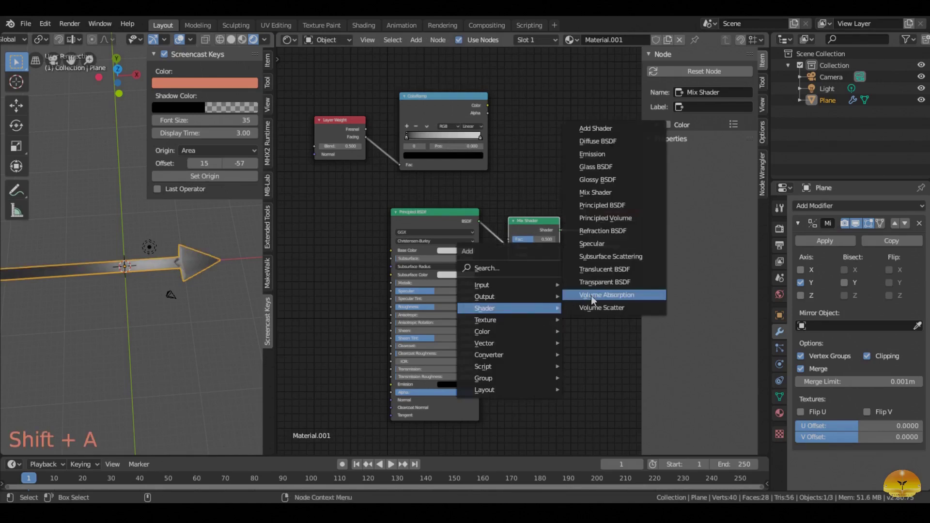
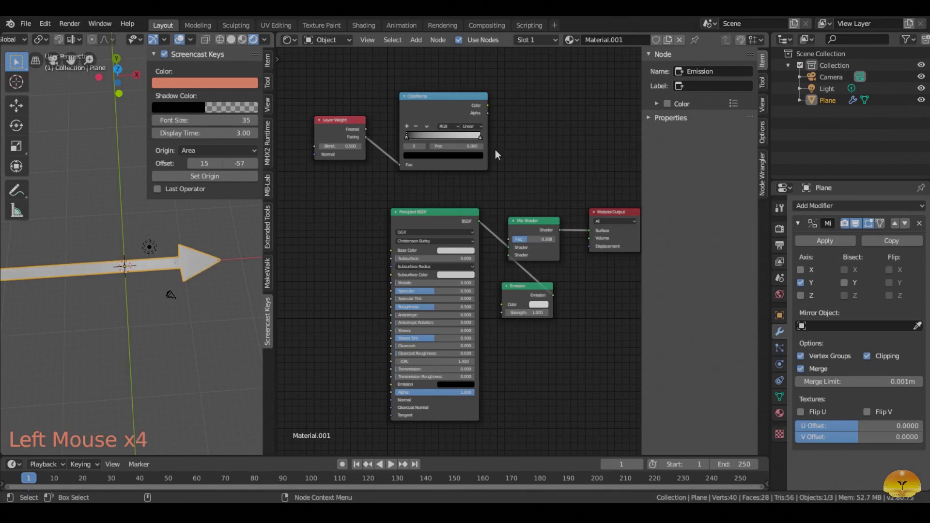
Feed ColorRamp Color into Mix Shader Fac and add Texture Coordinate and Mapping nodes scaled 0.1.
{"action": "left_click", "coordinate": [493, 110]}
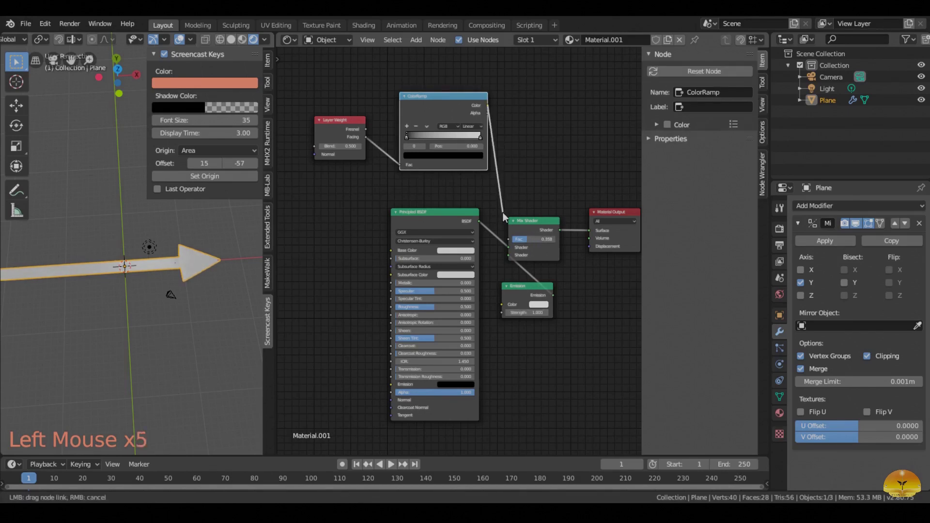
{"action": "scroll", "scroll_direction": "down", "scroll_amount": 3}
{"action": "right_click", "coordinate": [484, 227]}
{"action": "right_click", "coordinate": [531, 236]}
{"action": "scroll", "scroll_direction": "up", "scroll_amount": 3}
{"action": "scroll", "scroll_direction": "down", "scroll_amount": 3}
{"action": "right_click", "coordinate": [422, 266]}
{"action": "key", "text": "shift+a"}
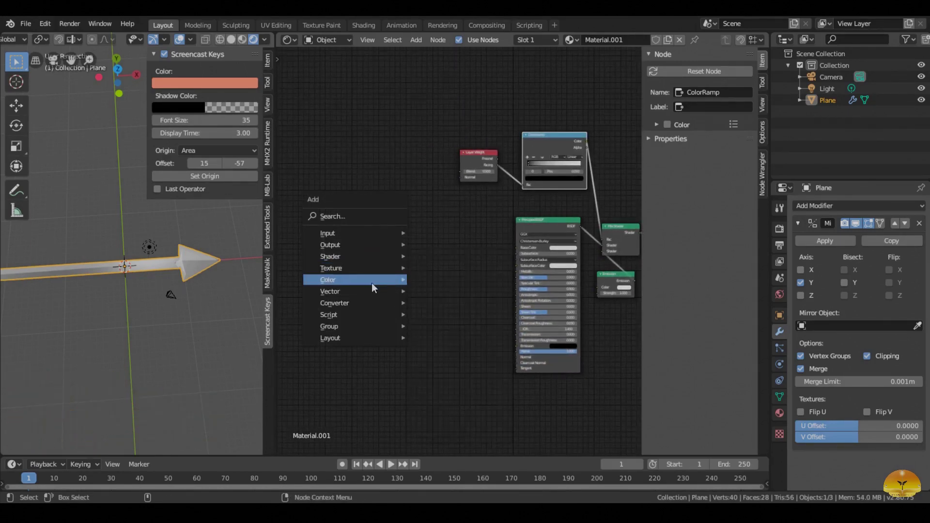
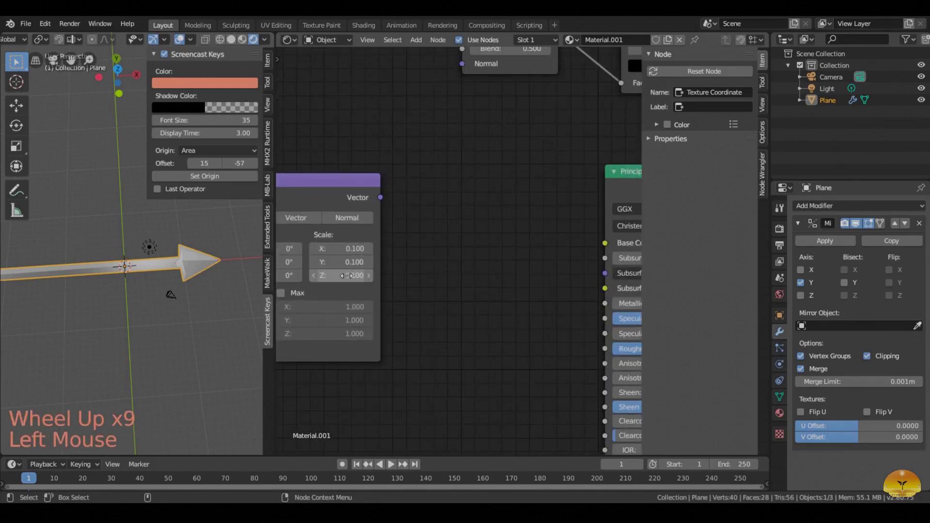
Set the Principled BSDF Base Color to a deep blue in the maximized node editor.
{"action": "scroll", "scroll_direction": "down", "scroll_amount": 3}
{"action": "right_click", "coordinate": [522, 280]}
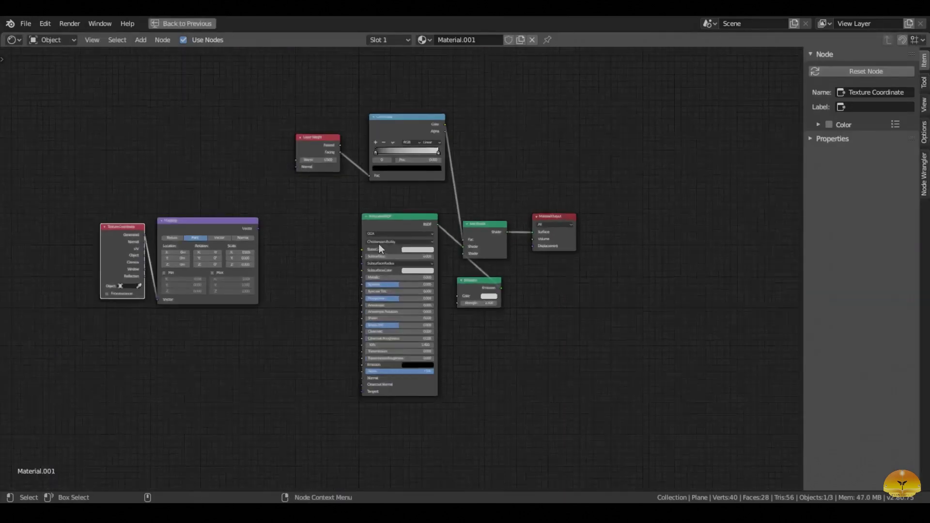
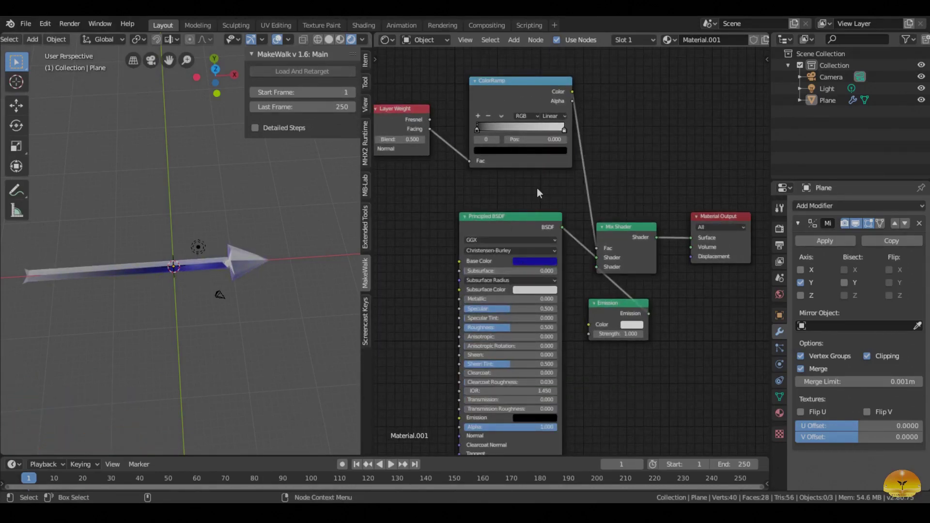
Shift the ColorRamp stops and set the Layer Weight Blend to 0.4.
{"action": "left_click", "coordinate": [629, 325]}
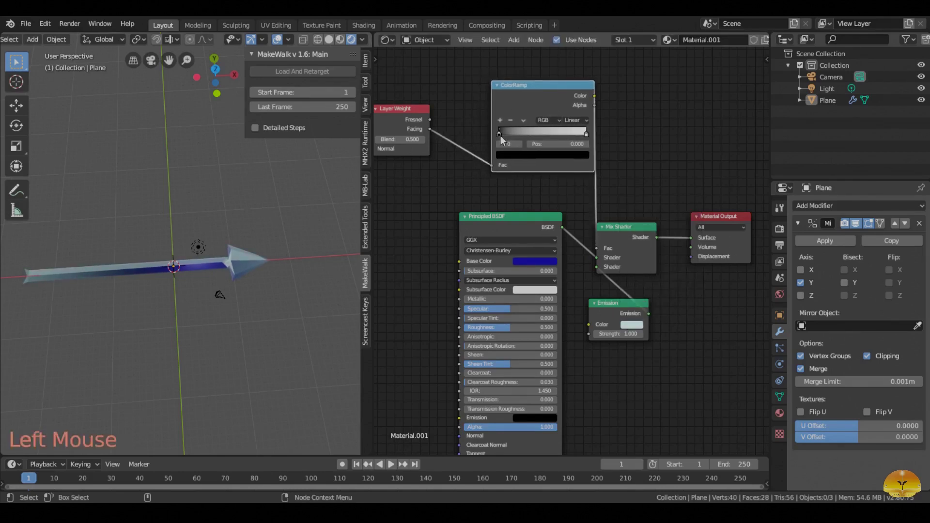
{"action": "left_click", "coordinate": [502, 139]}
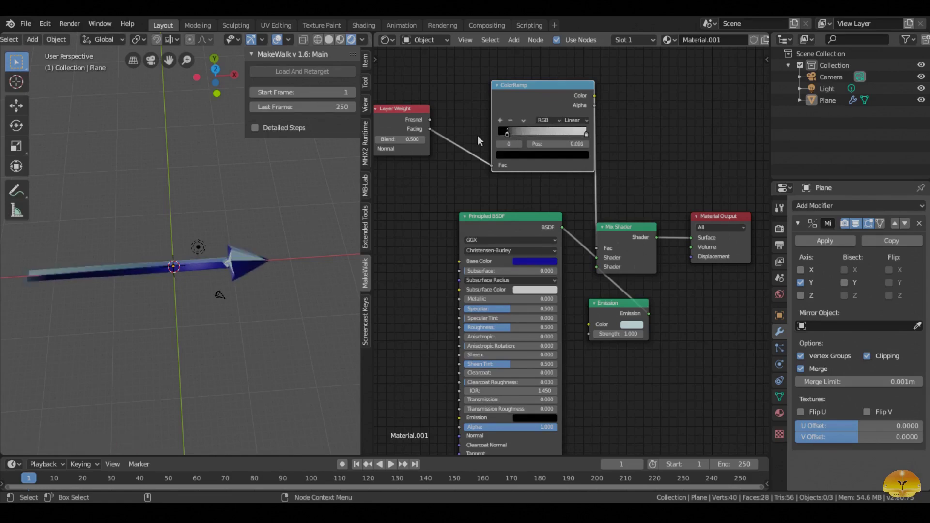
{"action": "right_click", "coordinate": [426, 167]}
{"action": "left_click", "coordinate": [428, 151]}
View the arrow top-down in orthographic and keyframe the ColorRamp over the timeline.
{"action": "key", "text": "g"}
{"action": "scroll", "scroll_direction": "up", "scroll_amount": 3}
{"action": "right_click", "coordinate": [502, 261]}
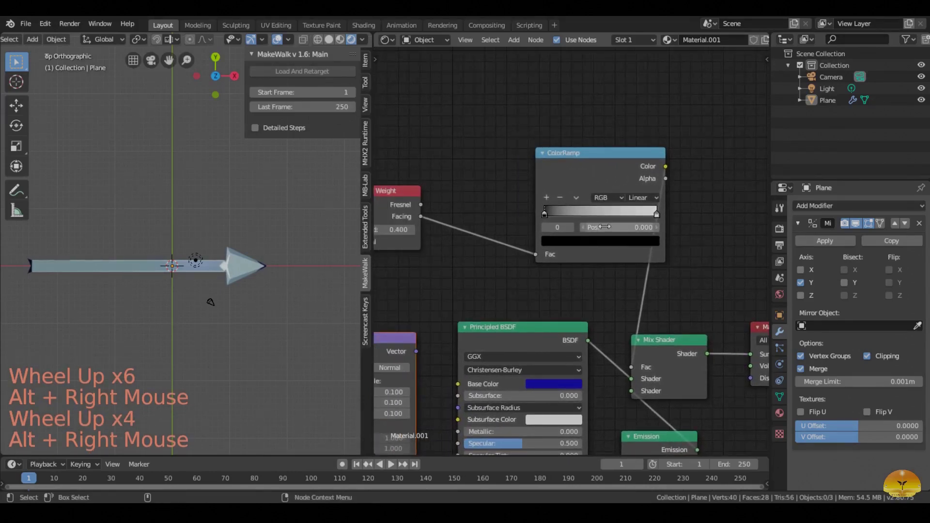
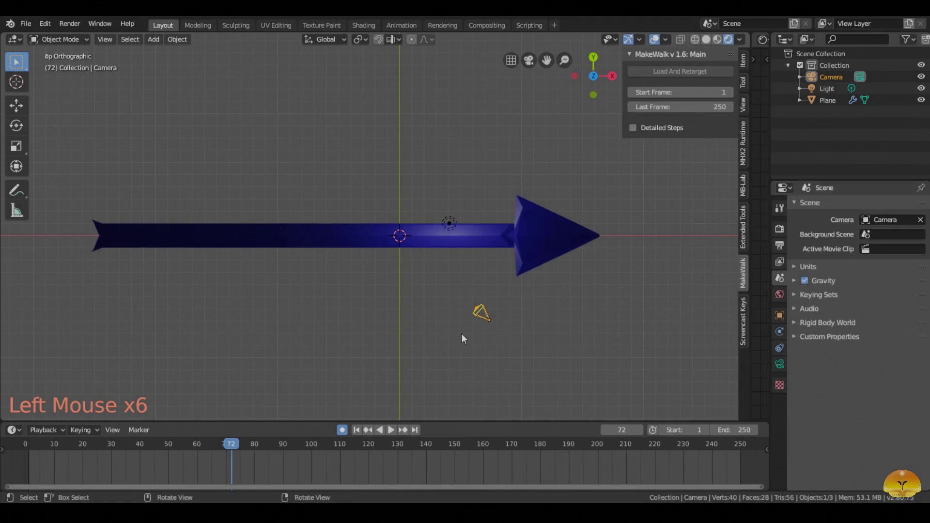
Look through the camera, hide the sidebar and position the camera to frame the whole arrow.
{"action": "key", "text": "ctrl+alt+KP_0"}
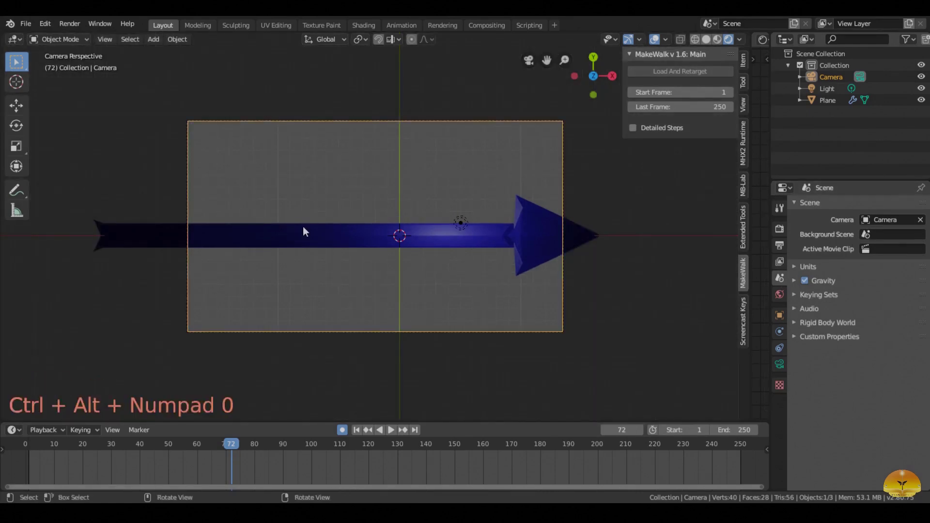
{"action": "key", "text": "n"}
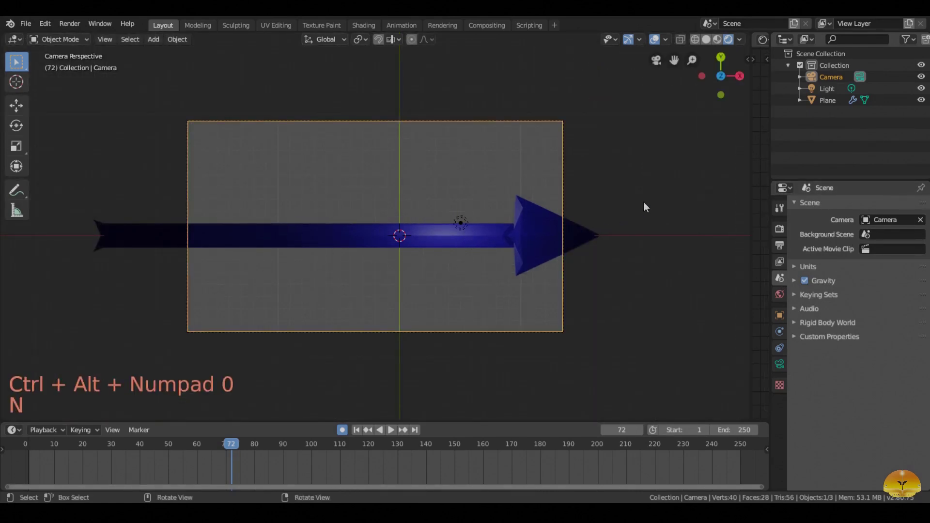
{"action": "key", "text": "n"}
{"action": "left_click", "coordinate": [747, 109]}
{"action": "left_click", "coordinate": [735, 203]}
{"action": "key", "text": "n"}
Set the animation End frame to 72.
{"action": "scroll", "scroll_direction": "down", "scroll_amount": 3}
{"action": "scroll", "scroll_direction": "down", "scroll_amount": 3}
{"action": "scroll", "scroll_direction": "up", "scroll_amount": 3}
{"action": "right_click", "coordinate": [390, 244]}
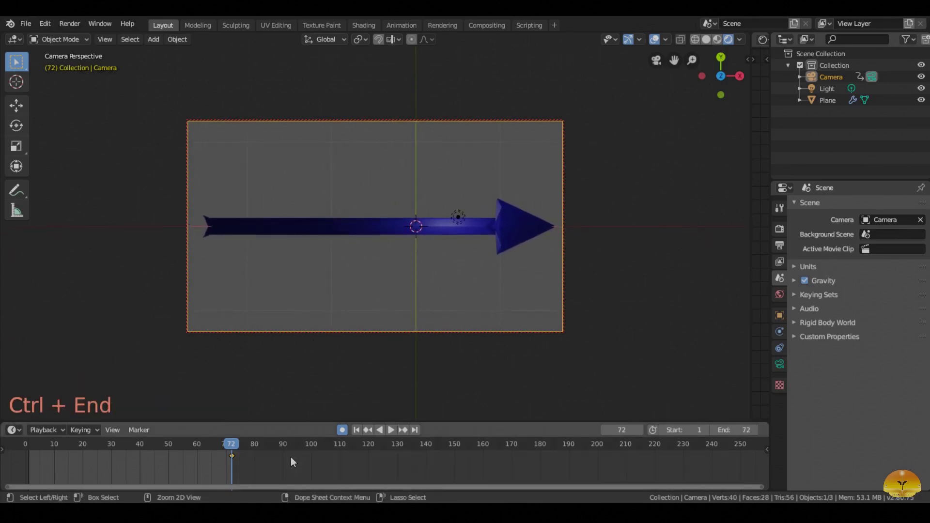
Play back the arrow's colour animation in the viewport.
{"action": "key", "text": "ctrl+End"}
{"action": "left_click", "coordinate": [235, 449]}
{"action": "key", "text": "space"}
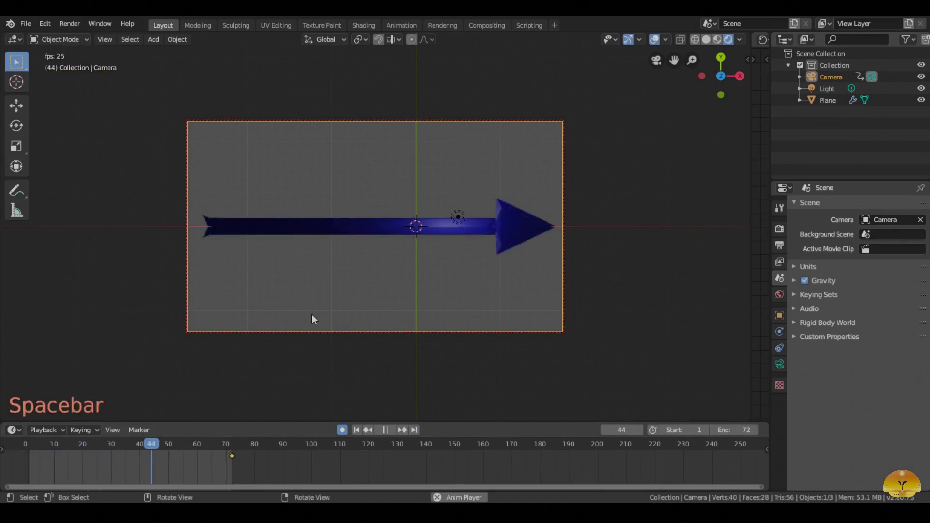
{"action": "key", "text": "Page_Up"}
Bring up the Output Properties panel showing the PNG render output settings.
{"action": "left_click", "coordinate": [783, 250]}
{"action": "left_click", "coordinate": [786, 266]}
{"action": "left_click", "coordinate": [869, 365]}
{"action": "scroll", "scroll_direction": "down", "scroll_amount": 3}
{"action": "scroll", "scroll_direction": "down", "scroll_amount": 3}
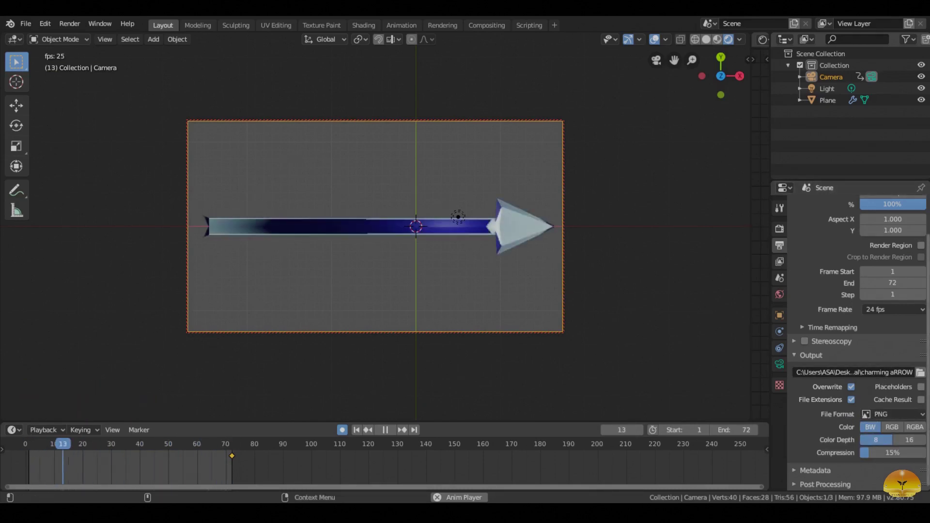
Set output to FFmpeg video in a Quicktime container with the QT rle codec and RGBA colour.
{"action": "left_click", "coordinate": [892, 420]}
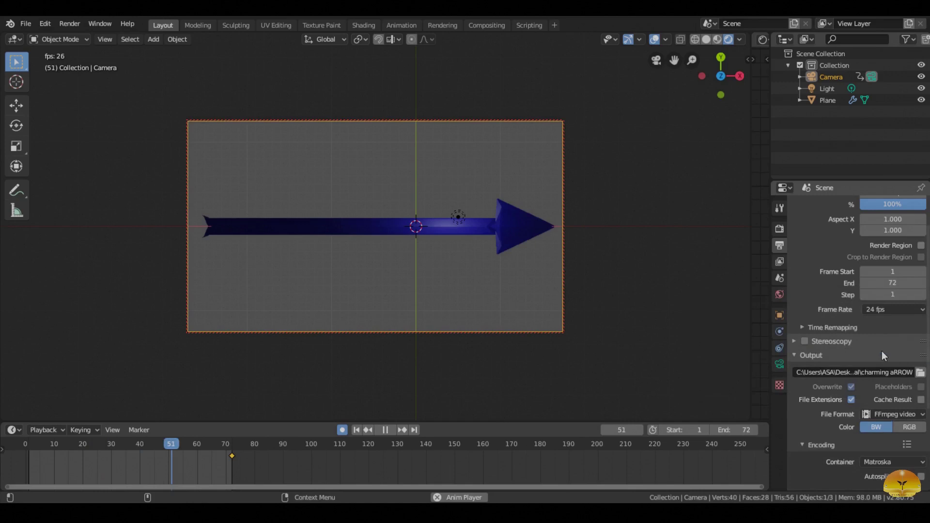
{"action": "scroll", "scroll_direction": "down", "scroll_amount": 3}
{"action": "left_click", "coordinate": [885, 329]}
{"action": "scroll", "scroll_direction": "down", "scroll_amount": 3}
{"action": "left_click", "coordinate": [823, 329]}
{"action": "left_click", "coordinate": [874, 326]}
{"action": "scroll", "scroll_direction": "down", "scroll_amount": 3}
{"action": "left_click", "coordinate": [883, 368]}
{"action": "scroll", "scroll_direction": "down", "scroll_amount": 3}
{"action": "scroll", "scroll_direction": "up", "scroll_amount": 3}
{"action": "scroll", "scroll_direction": "down", "scroll_amount": 3}
{"action": "scroll", "scroll_direction": "up", "scroll_amount": 3}
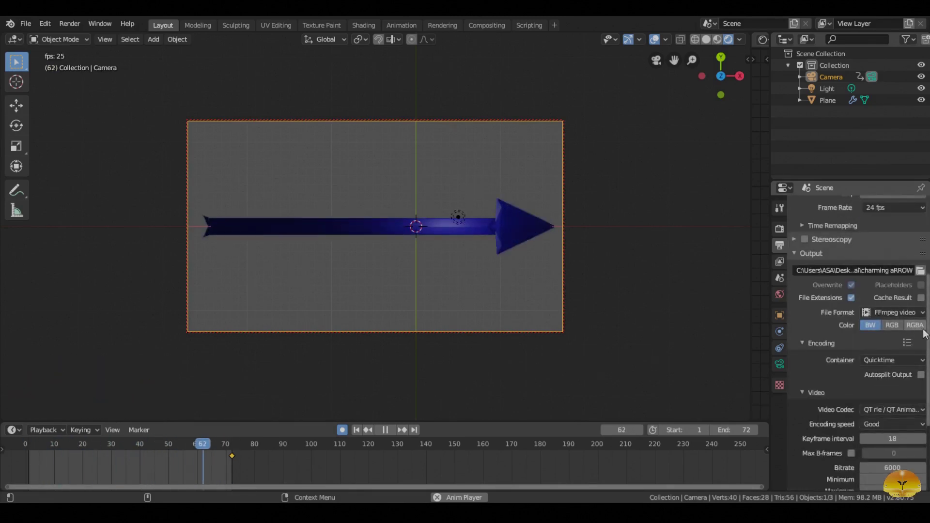
{"action": "left_click", "coordinate": [916, 332]}
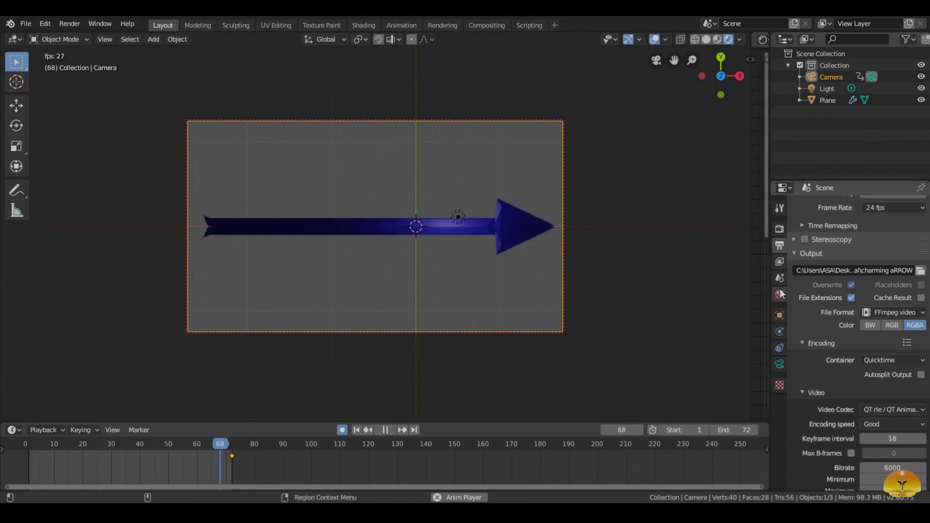
Enable Film > Transparent in Render Properties so the background renders transparent.
{"action": "left_click", "coordinate": [785, 238]}
{"action": "left_click", "coordinate": [858, 417]}
{"action": "scroll", "scroll_direction": "down", "scroll_amount": 3}
{"action": "scroll", "scroll_direction": "up", "scroll_amount": 3}
{"action": "left_click", "coordinate": [783, 234]}
{"action": "scroll", "scroll_direction": "up", "scroll_amount": 3}
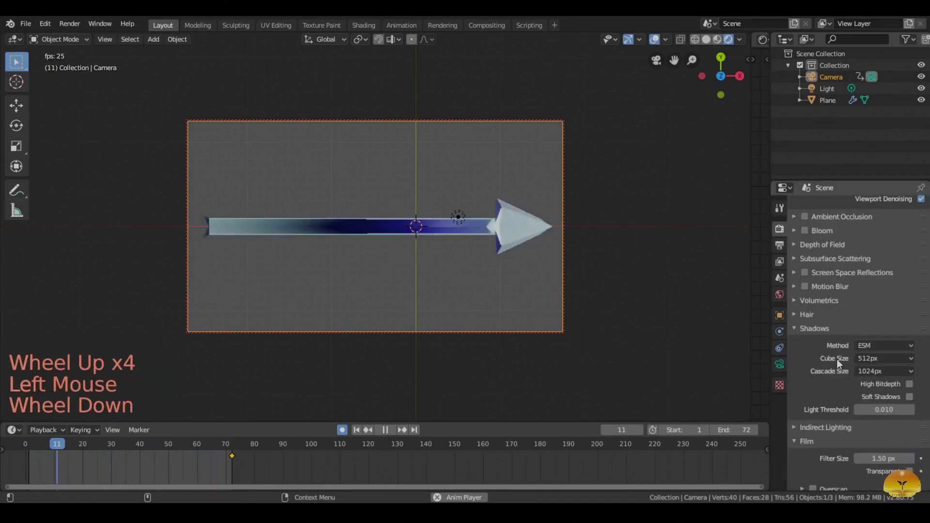